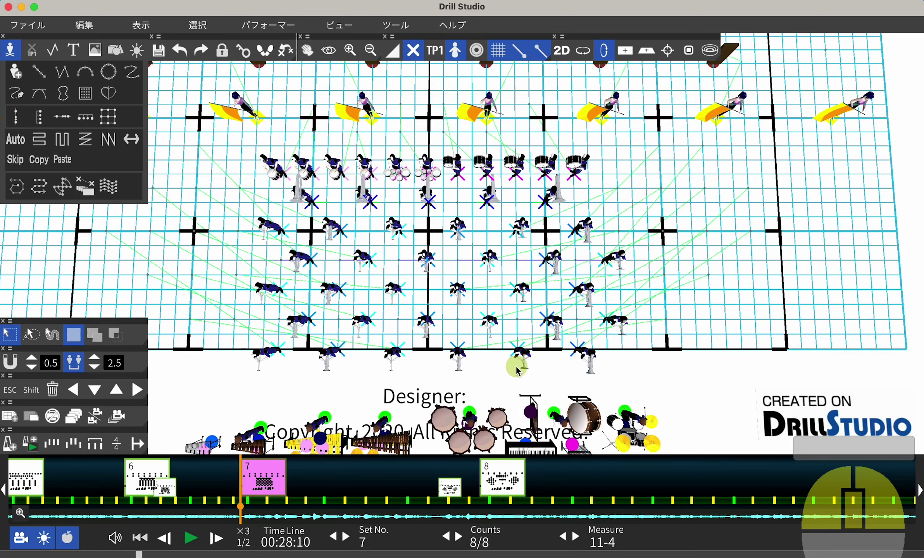
Insert a new sheet after set 8 and position it twelve counts later as set 9
scroll(up, 3)
scroll(down, 3)
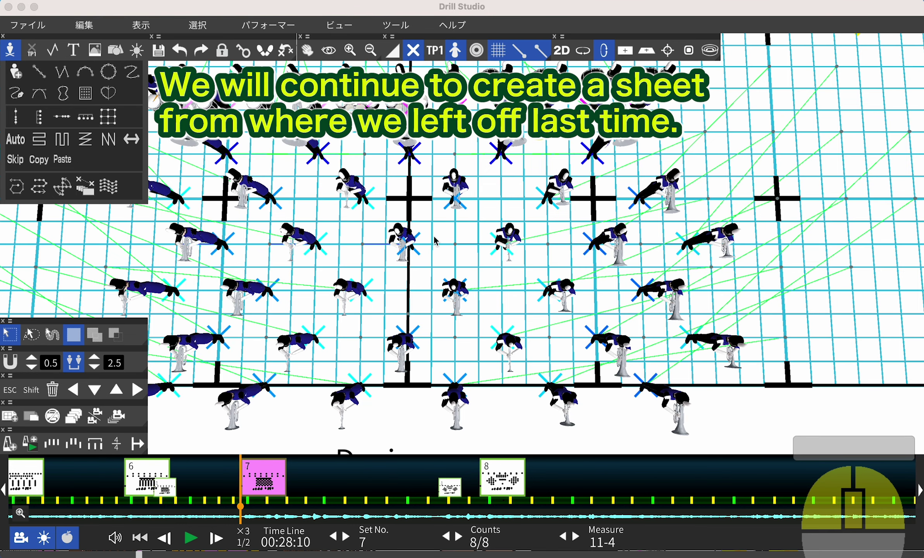
drag(436, 257, 500, 278)
drag(499, 215, 464, 231)
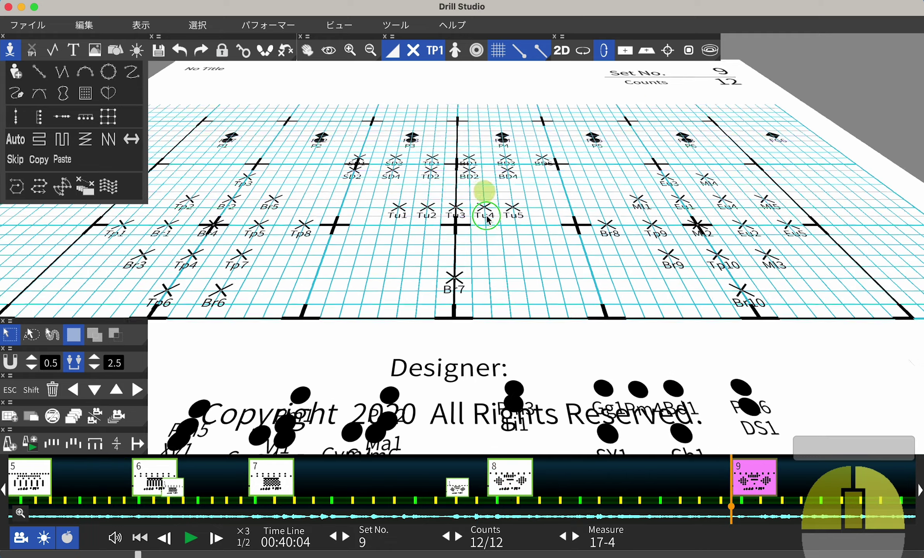
Move the tenors below the snares and stack the bass drums in a column beside them
drag(482, 253, 482, 324)
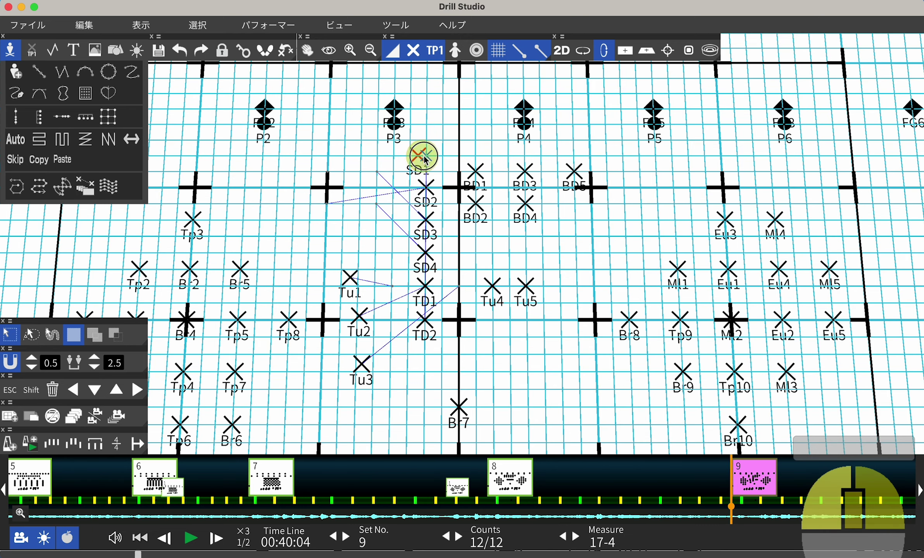
drag(496, 238, 439, 236)
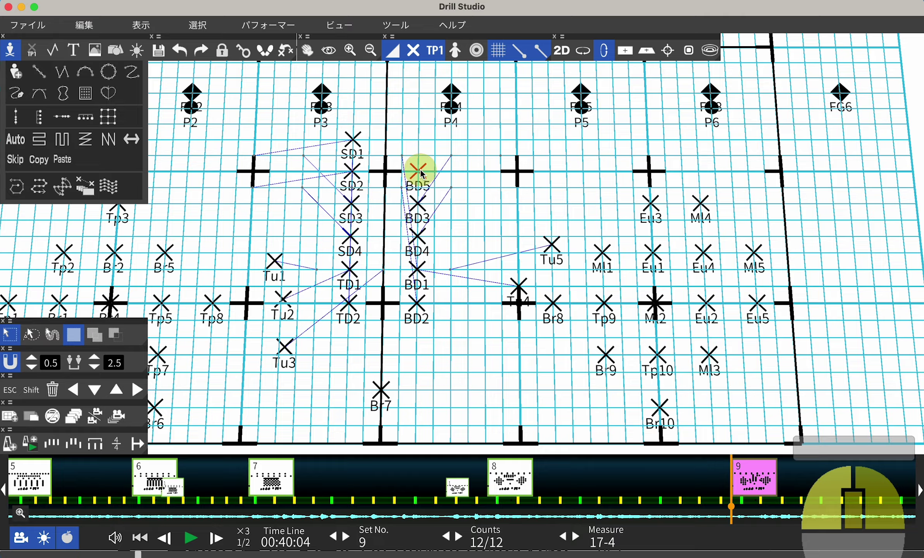
middle_click(385, 201)
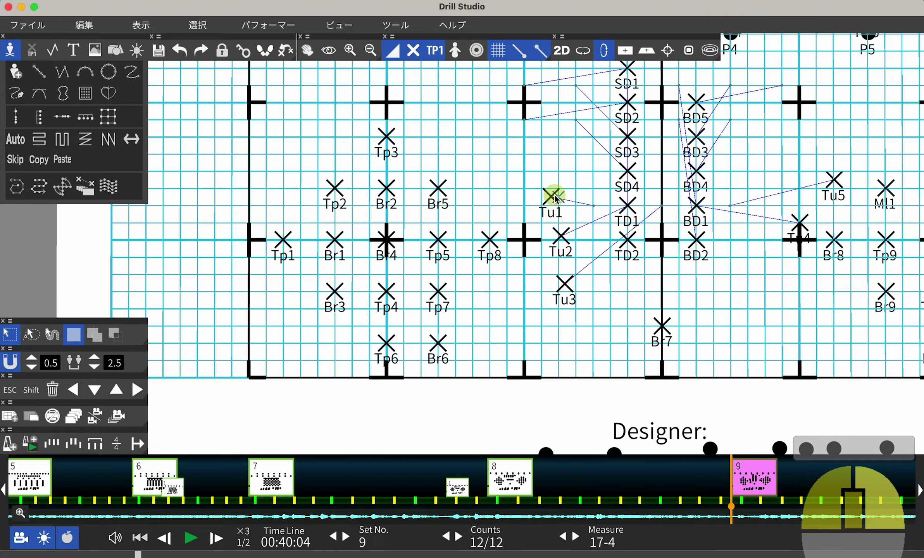
Place Tp4 at the right end of the brass arc and bring the right-side players into view
drag(558, 215, 564, 246)
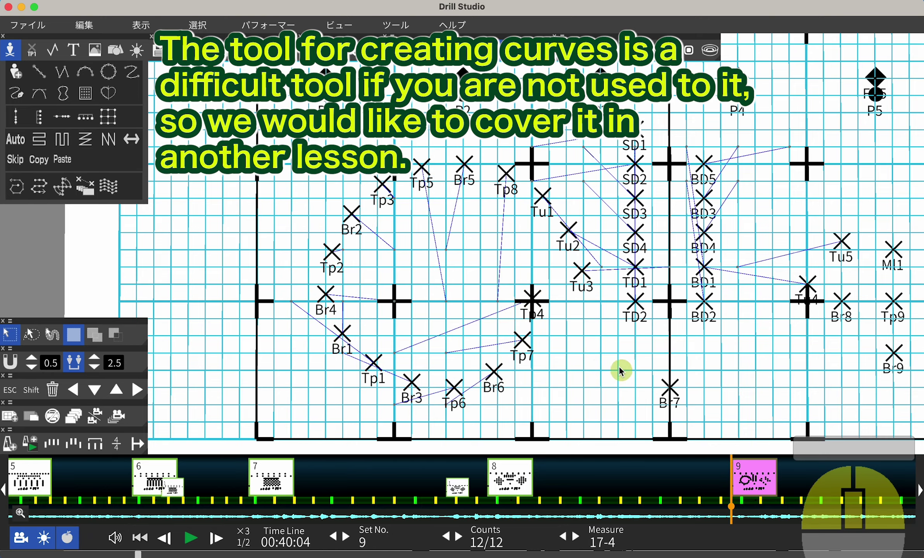
drag(587, 306, 509, 309)
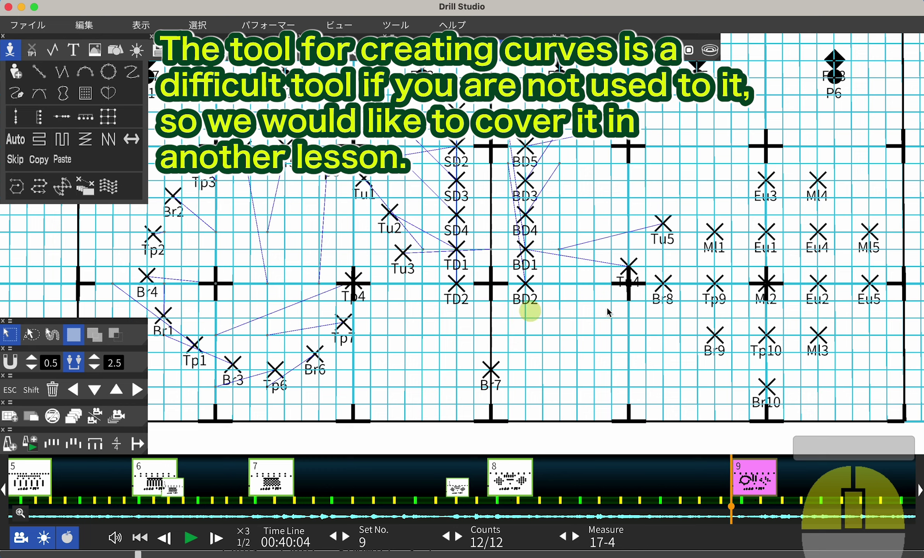
Curve the right-side players into a mirrored arc and preview the transition partway through set 9
scroll(up, 3)
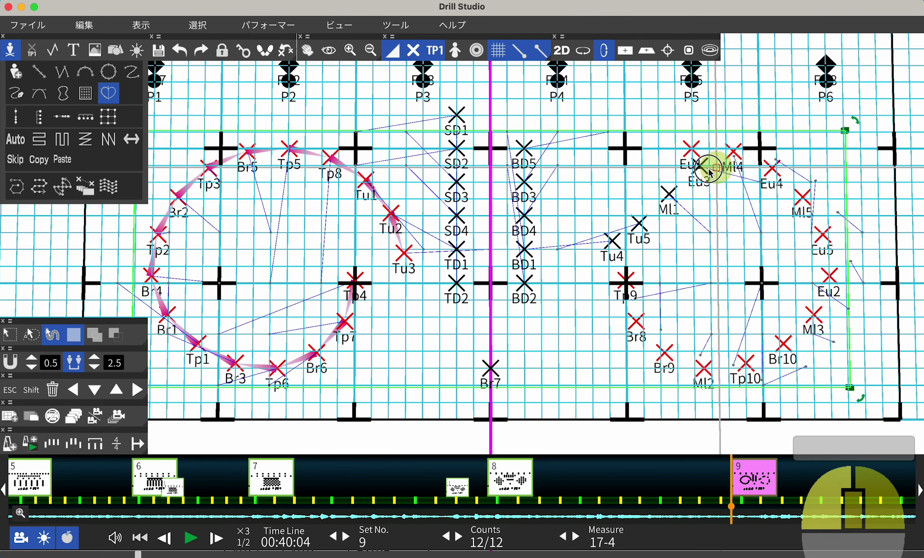
drag(535, 350, 548, 349)
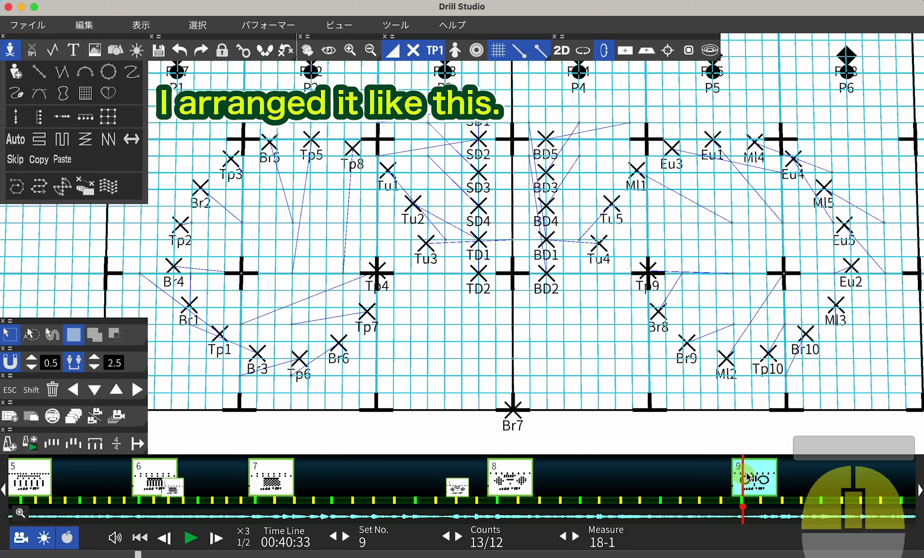
Scroll the timeline to where set 10 will be inserted after set 9
scroll(up, 3)
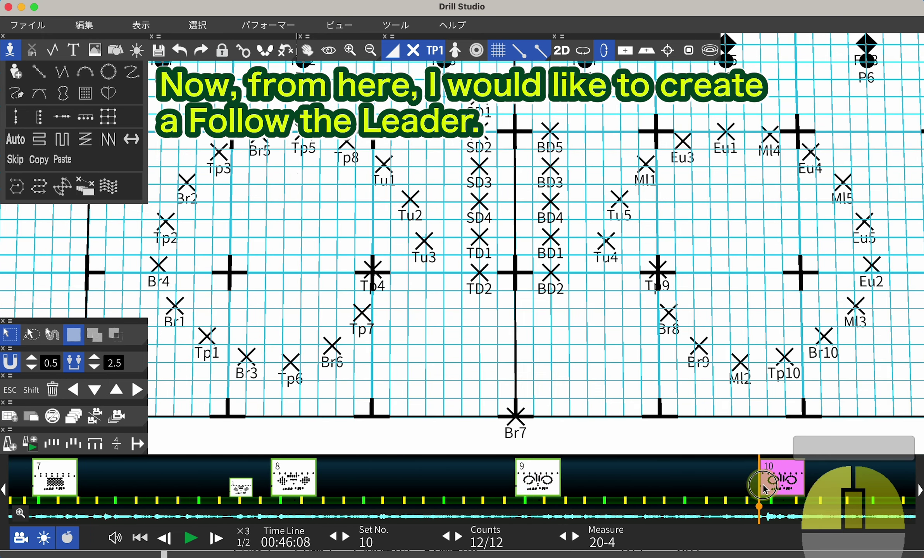
Place set 10 twelve counts after set 9 and draw Tp4's curved circling path on the field
drag(538, 345, 510, 341)
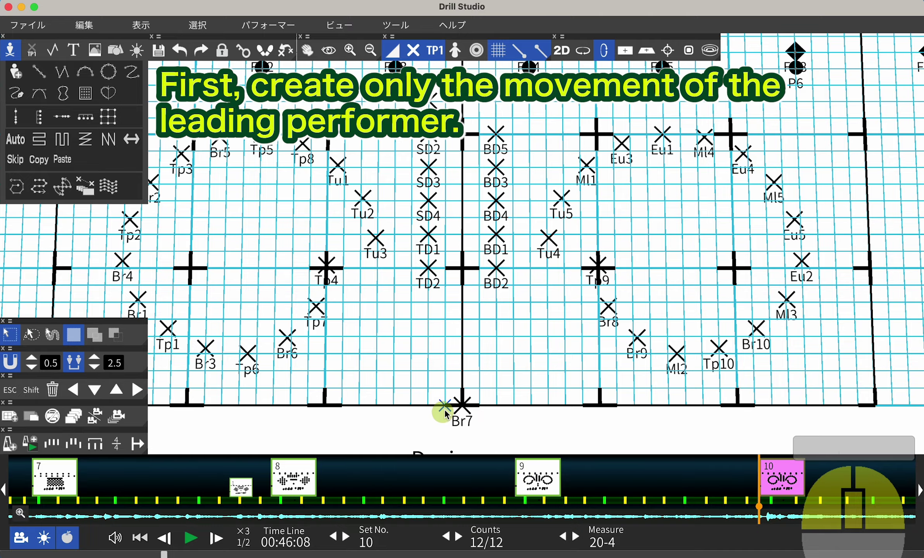
drag(458, 382, 554, 405)
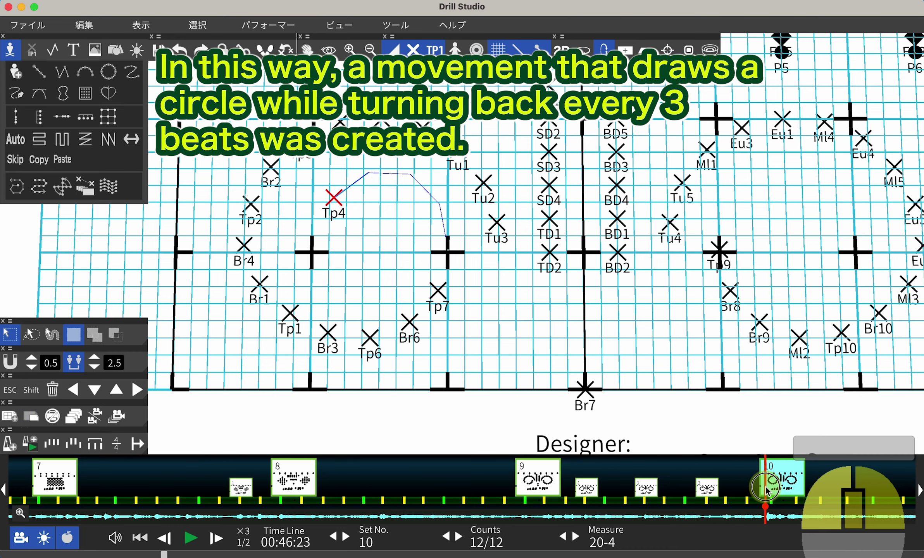
On set 9, pick the left circle's performers in sequence from Tp4 around to Tu3
click(770, 478)
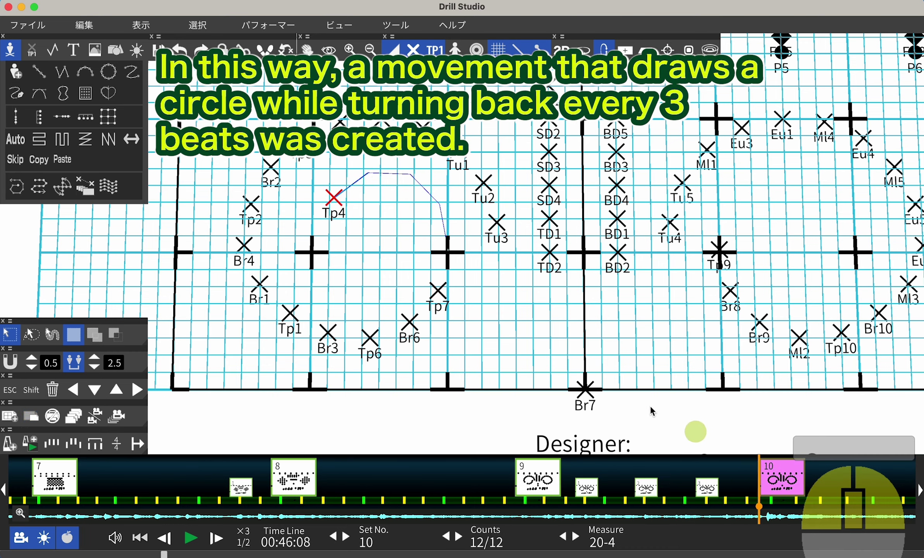
drag(515, 319, 482, 317)
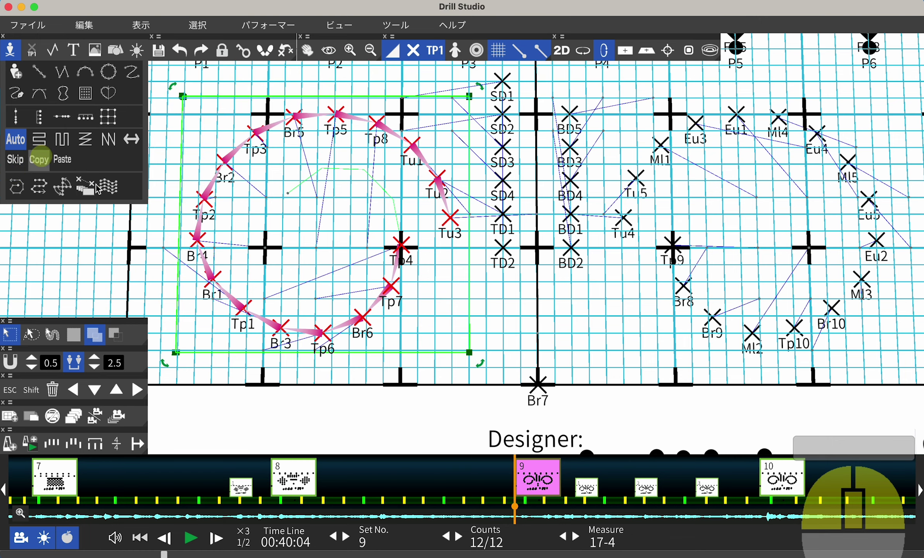
Return to set 10 and turn off Auto order for the picked ring before Follow the Leader
click(792, 479)
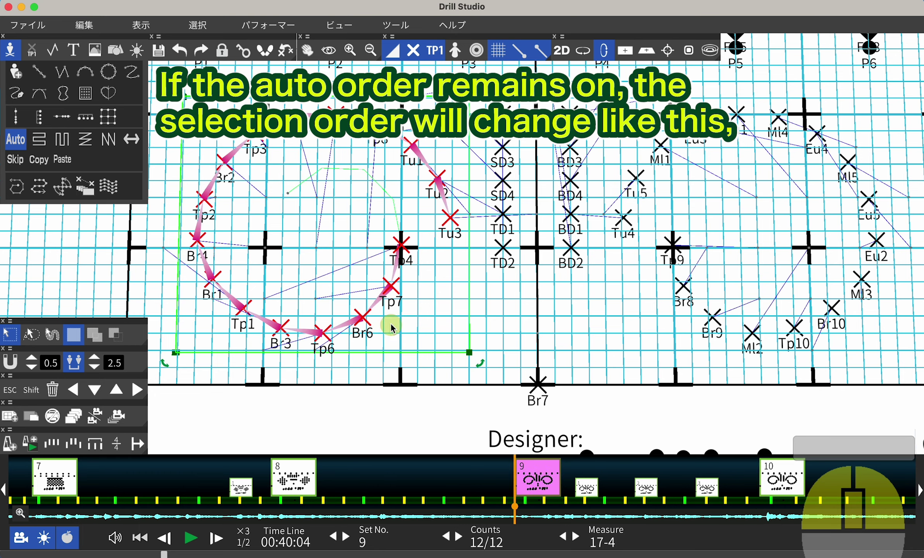
click(778, 475)
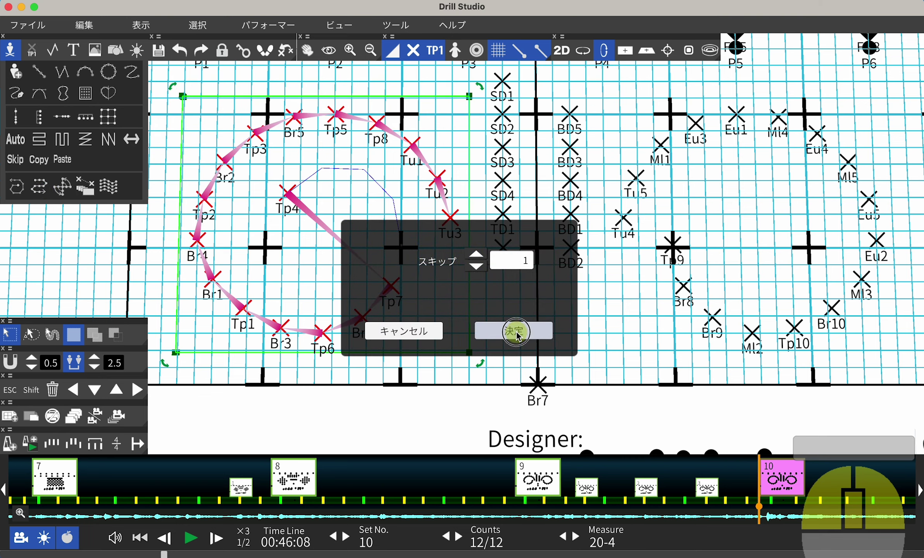
drag(592, 401, 550, 404)
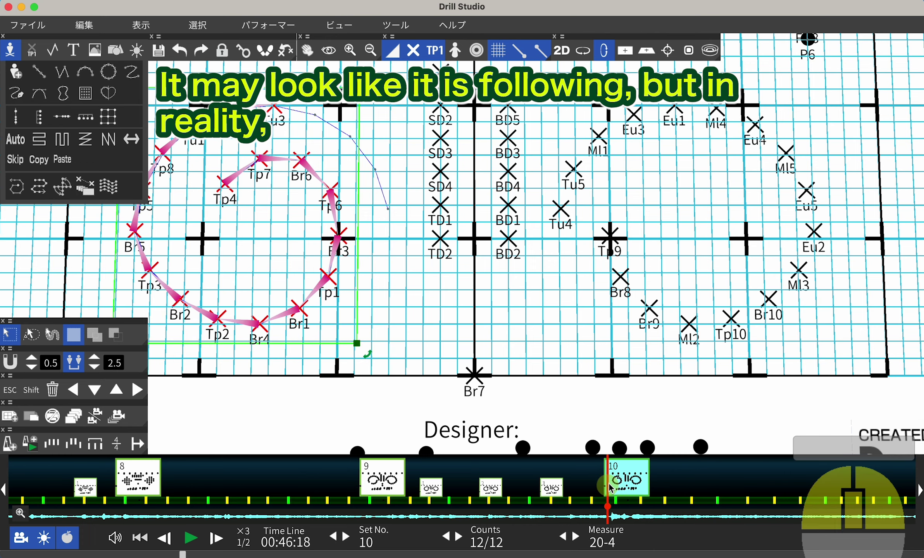
drag(346, 225, 397, 223)
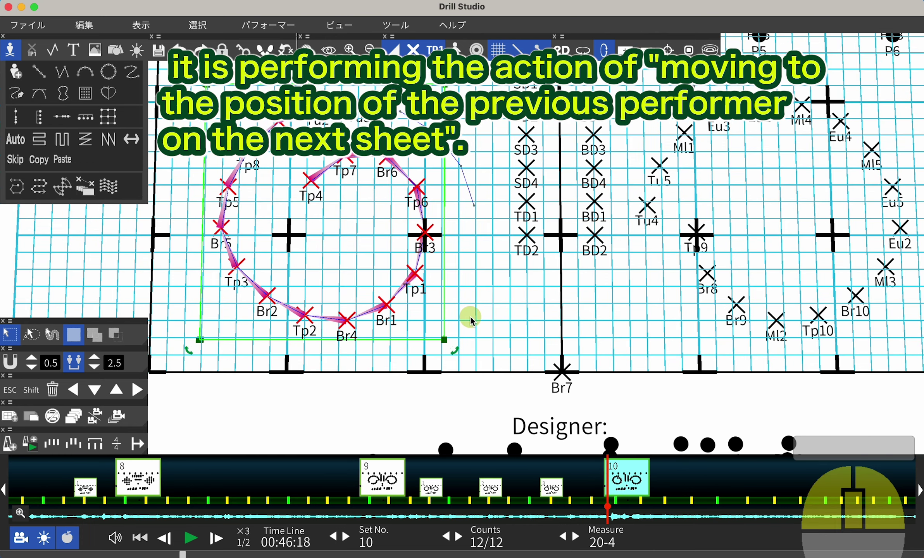
Pick the right-side ring in reverse order for Follow the Leader, then compare against set 9
drag(523, 341, 398, 324)
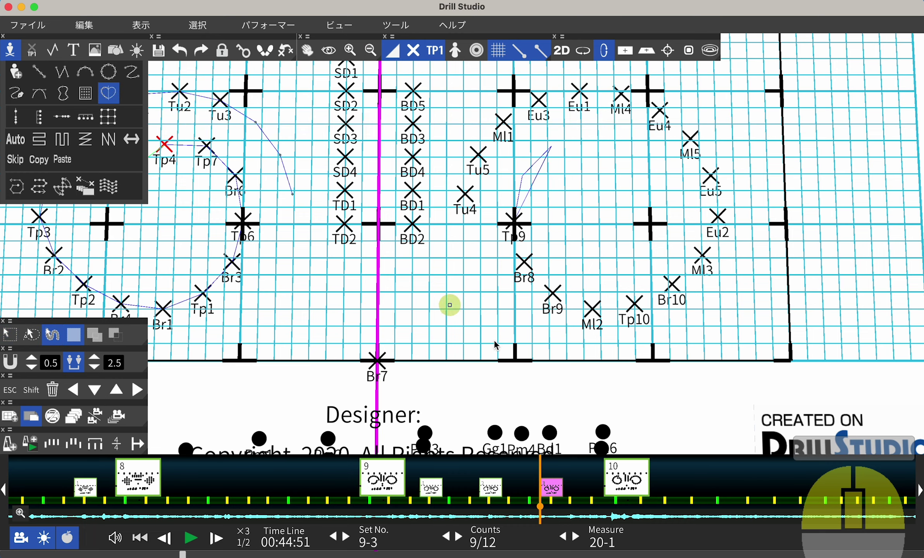
drag(271, 189, 345, 199)
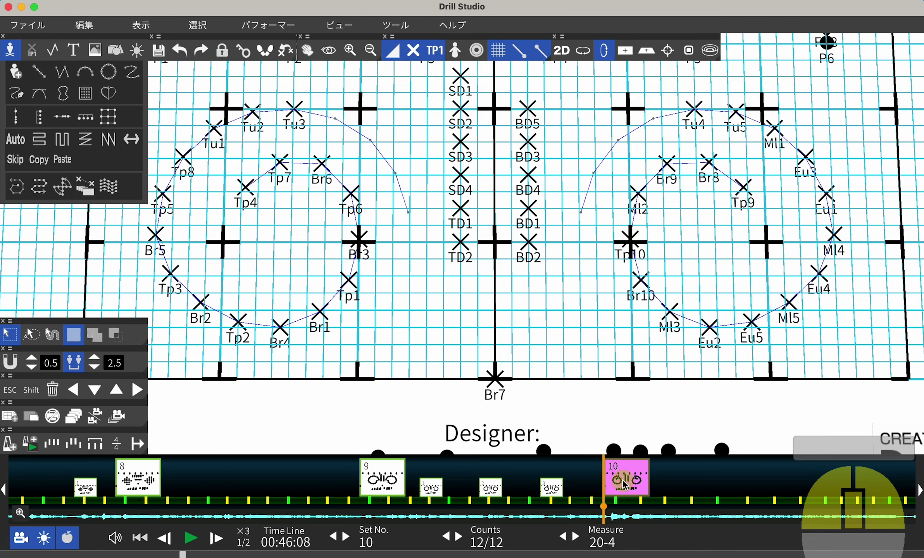
drag(507, 353, 478, 395)
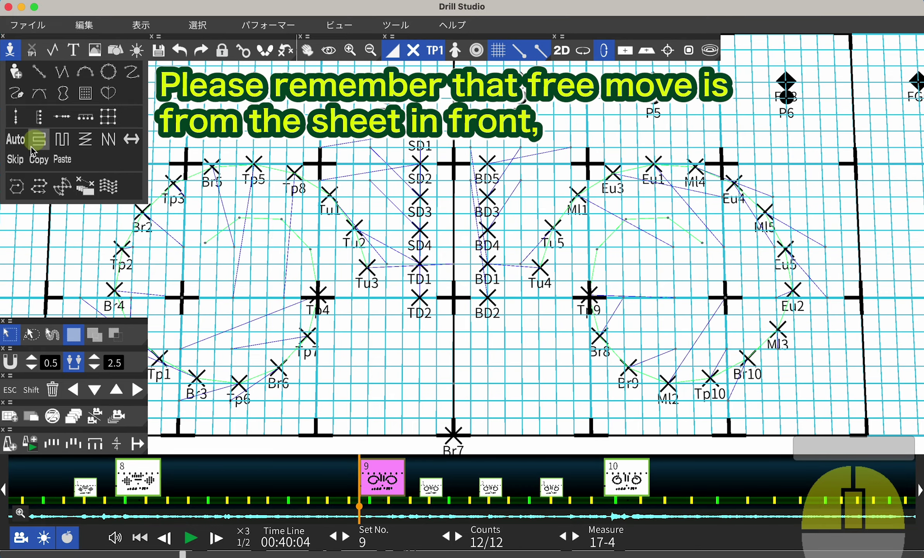